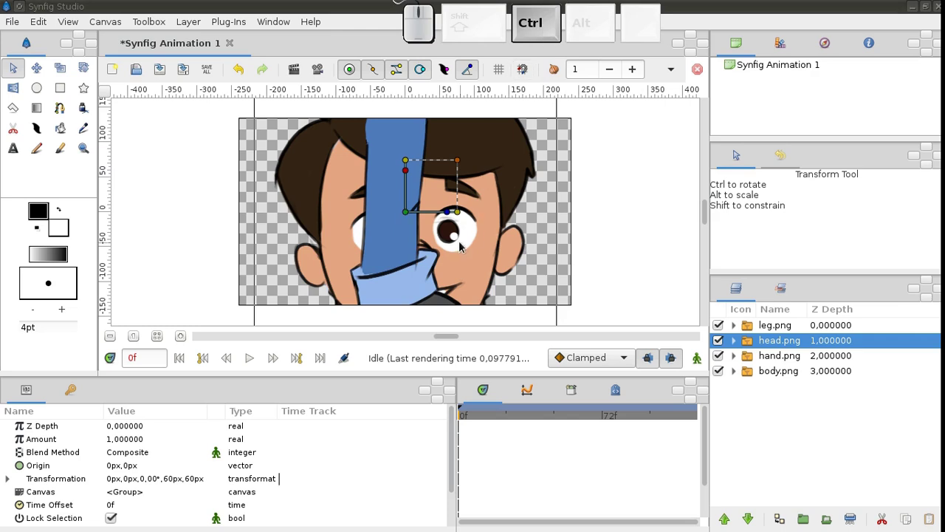
Select the leg, head, hand and body image layers together and combine them into one group layer.
left_click(465, 247)
left_click(412, 245)
left_click(455, 244)
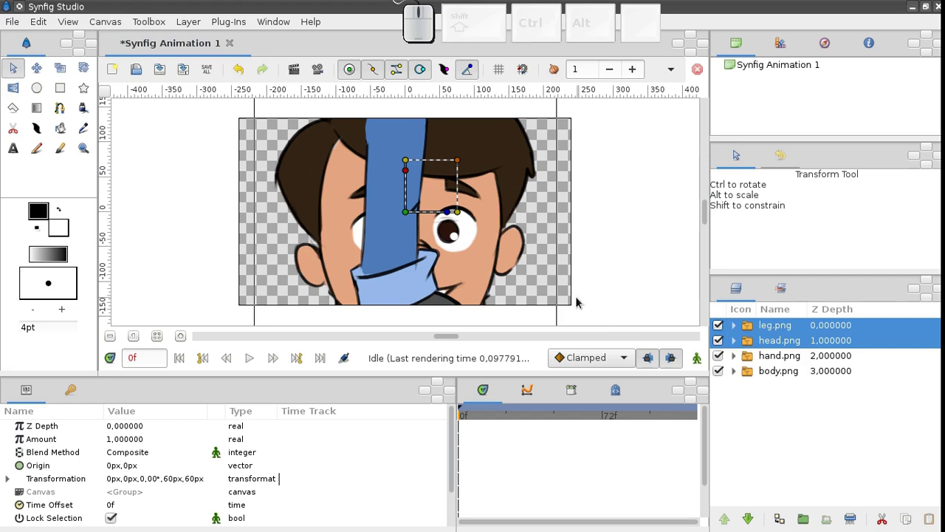
left_click(750, 333)
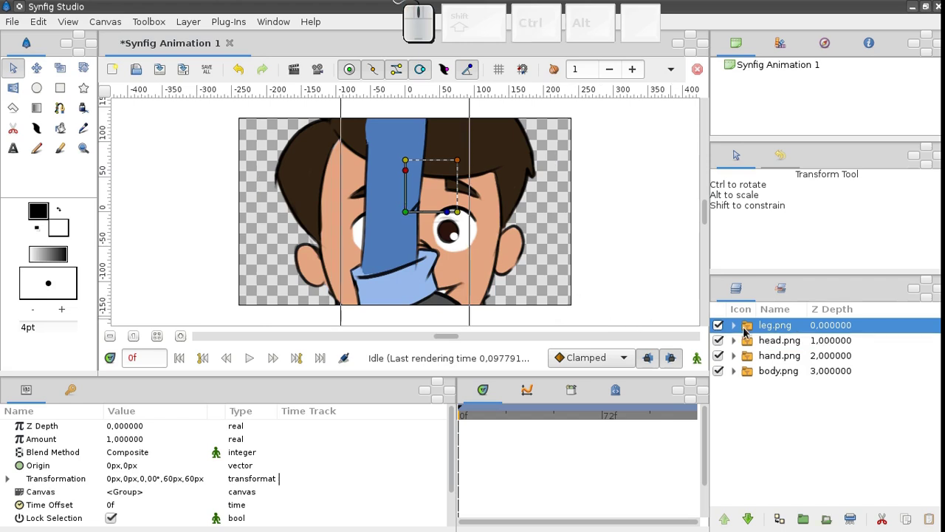
left_click(758, 374)
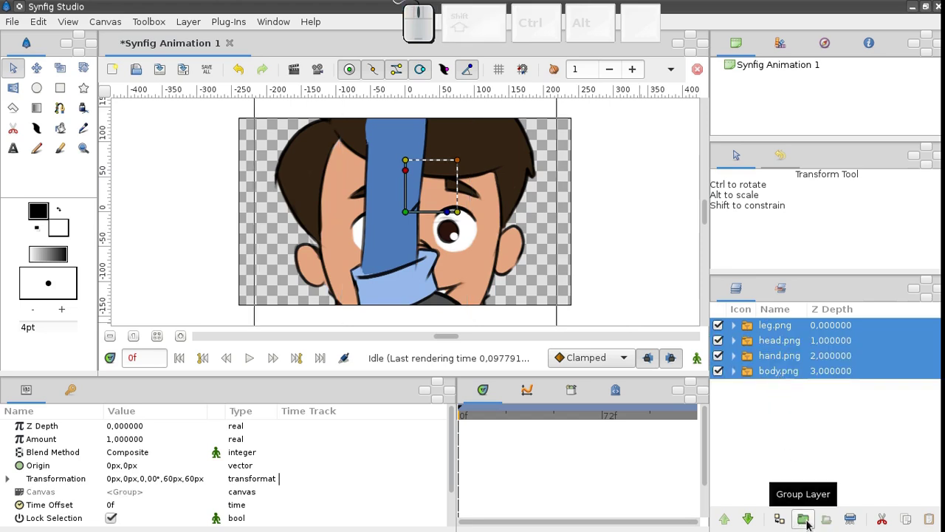
left_click(812, 525)
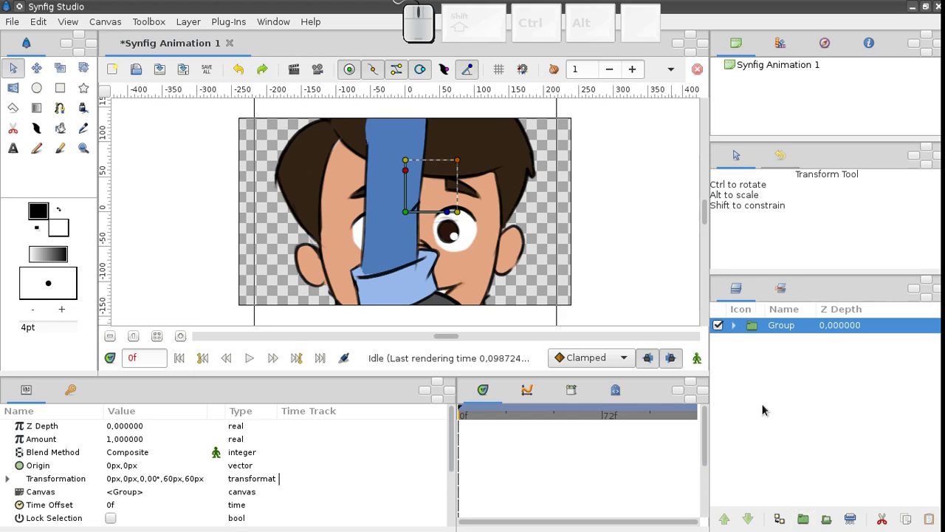
Select the new group and scale it down so the whole character sits small in the canvas centre.
left_click(739, 331)
left_click(739, 332)
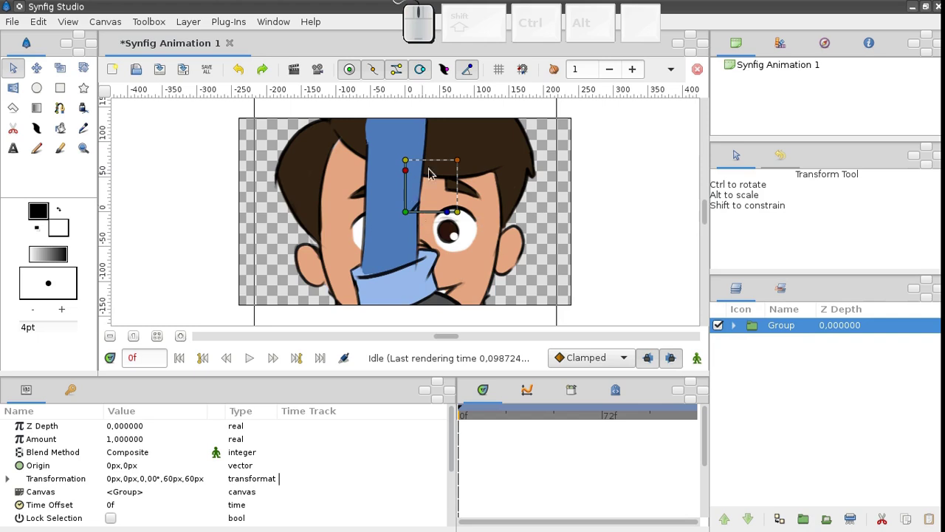
left_click(403, 217)
left_click(406, 217)
left_click_drag(459, 168, 427, 216)
left_click(412, 216)
left_click_drag(463, 168, 418, 227)
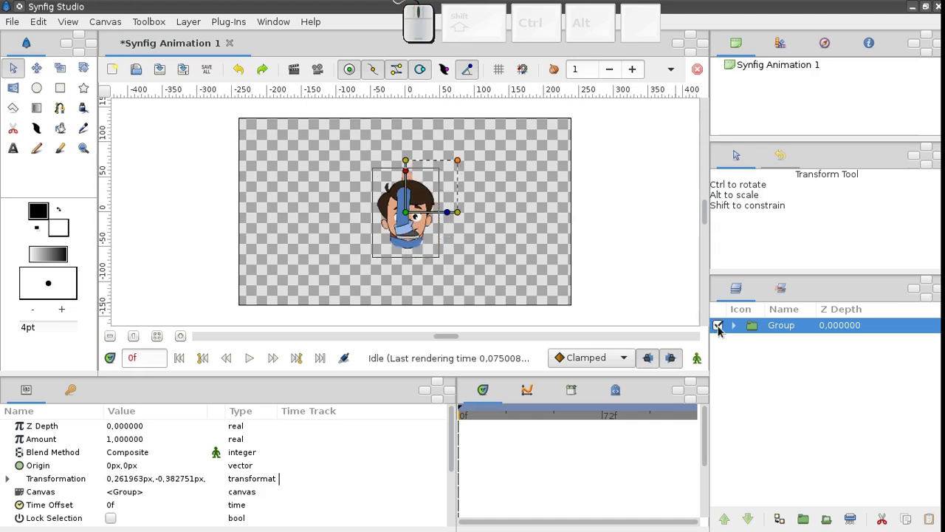
Expand the group, spread the parts apart and place the head on top of the body.
left_click(411, 229)
left_click_drag(412, 214, 415, 216)
left_click(415, 216)
left_click_drag(406, 214, 405, 226)
left_click(409, 216)
left_click_drag(409, 212, 479, 247)
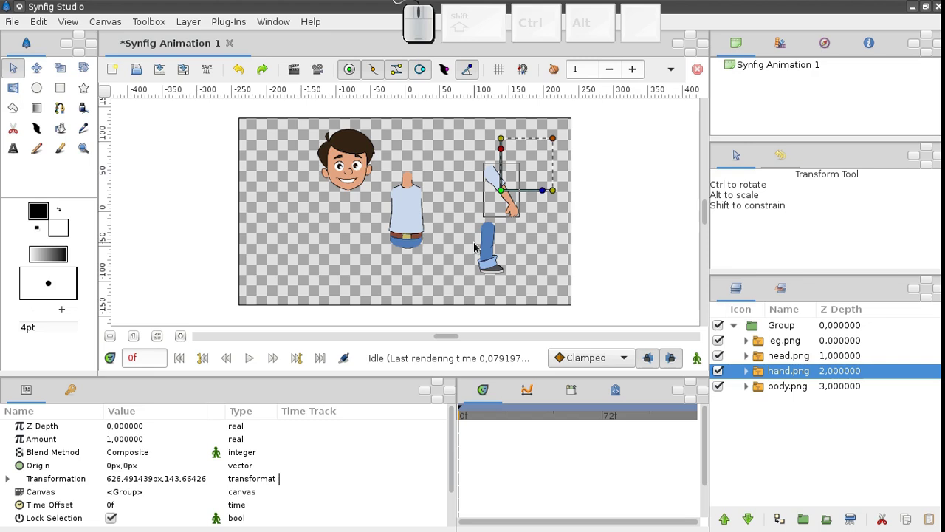
left_click(351, 178)
left_click_drag(351, 166, 425, 204)
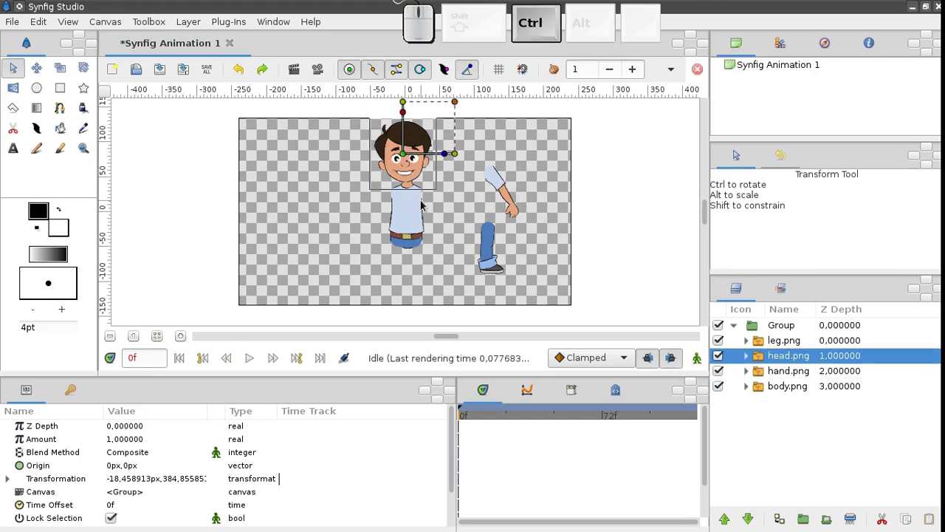
Attach the hand at the body's shoulder and move the leg under the body.
scroll("up", 3)
middle_click(418, 210)
left_click(399, 171)
left_click(402, 167)
left_click_drag(510, 205, 500, 219)
left_click_drag(517, 218, 432, 241)
left_click(430, 240)
left_click(435, 244)
left_click(431, 248)
left_click(429, 244)
Fine-tune the parts' positions on the body and reselect the leg layer.
left_click(502, 283)
left_click_drag(505, 288, 429, 314)
middle_click(440, 305)
left_click(429, 280)
left_click(422, 277)
left_click(419, 273)
left_click(415, 274)
left_click(415, 269)
left_click(416, 272)
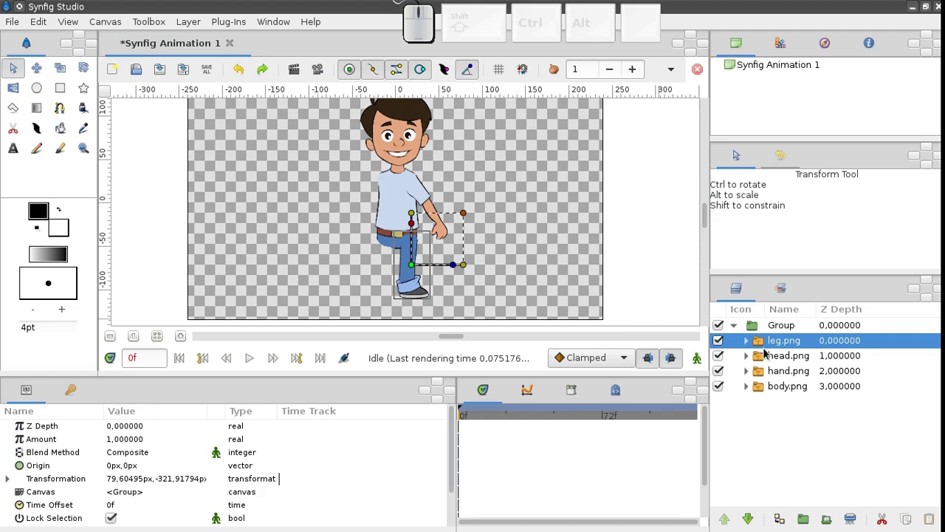
Lower the leg to the bottom of the stack and put the hand layer below the body.
left_click(751, 525)
left_click(751, 525)
left_click(781, 358)
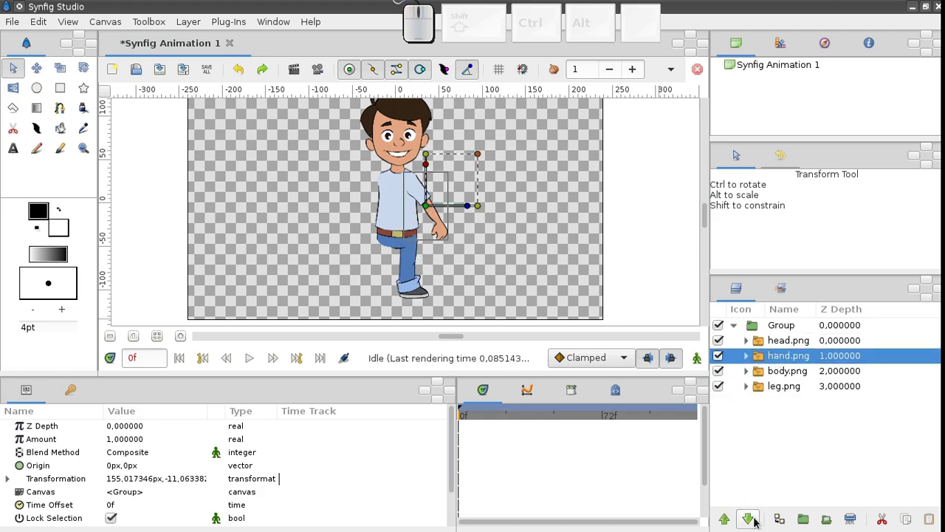
left_click(752, 521)
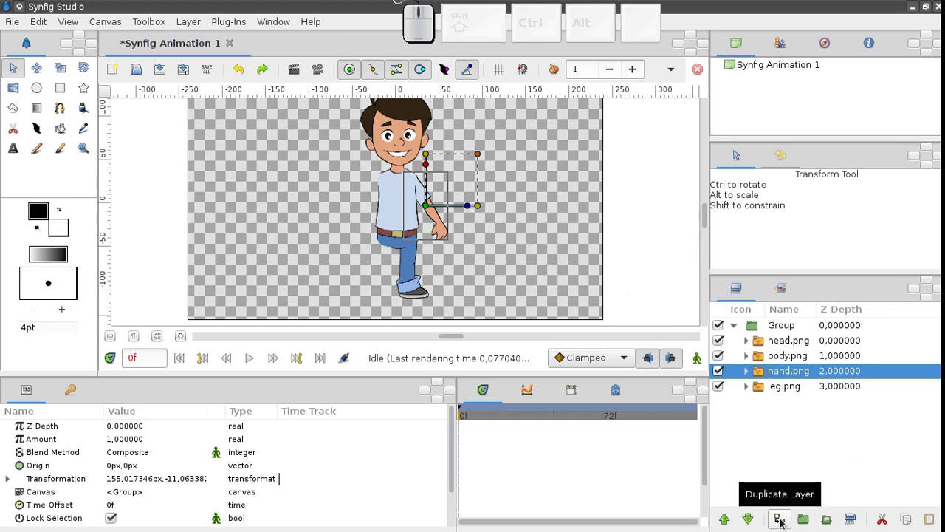
Duplicate the hand layer, move the copy aside and mirror it horizontally.
right_click(769, 377)
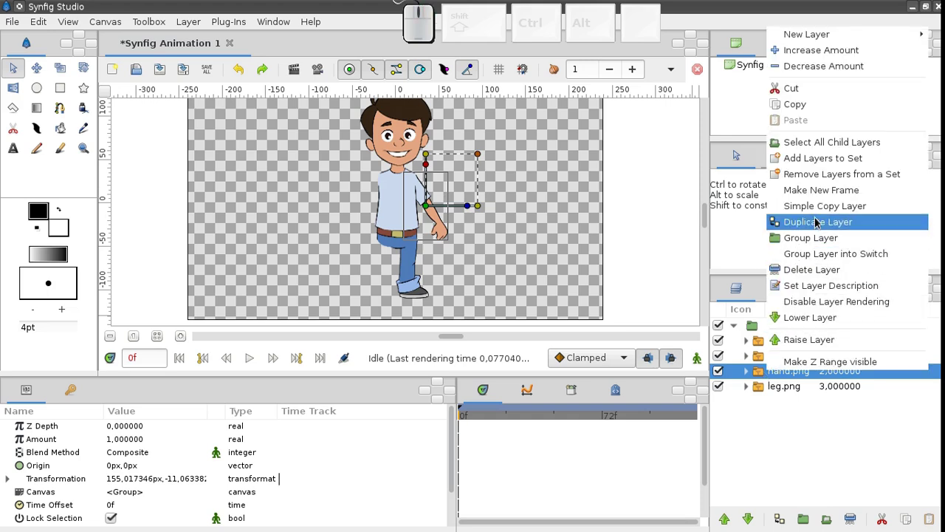
left_click(821, 222)
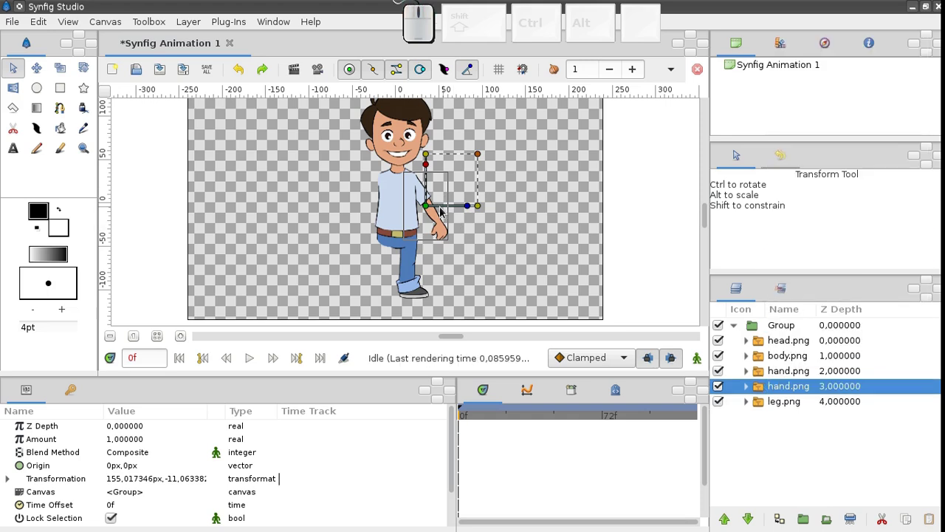
left_click_drag(433, 209, 471, 219)
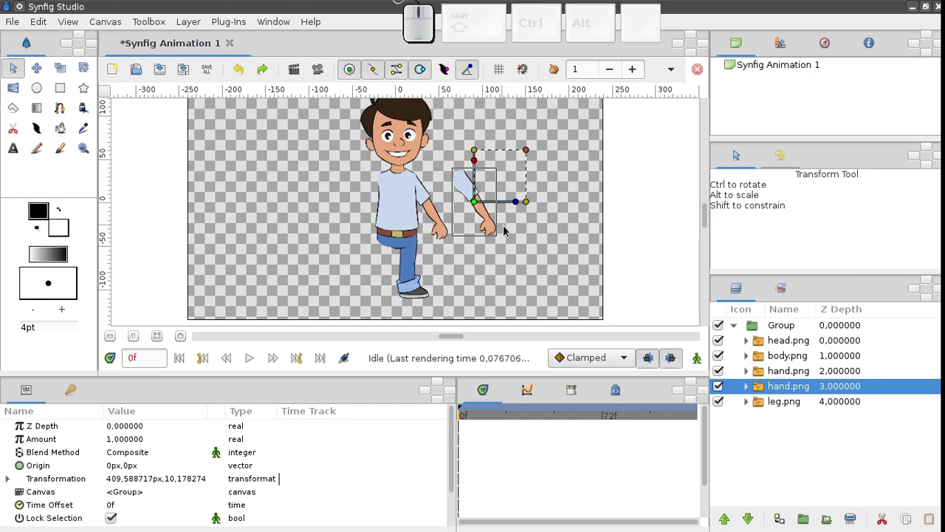
scroll("up", 3)
left_click_drag(438, 225, 445, 256)
scroll("up", 3)
middle_click(461, 276)
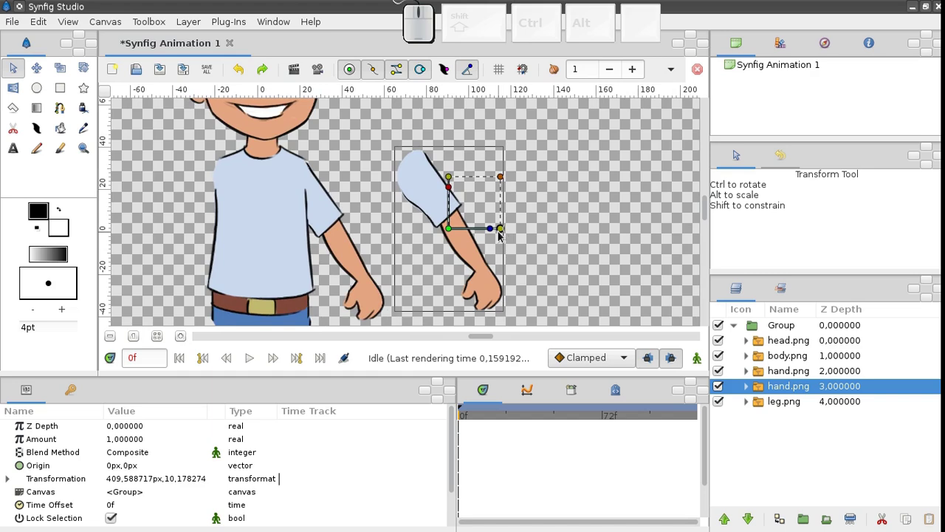
left_click_drag(503, 231, 401, 229)
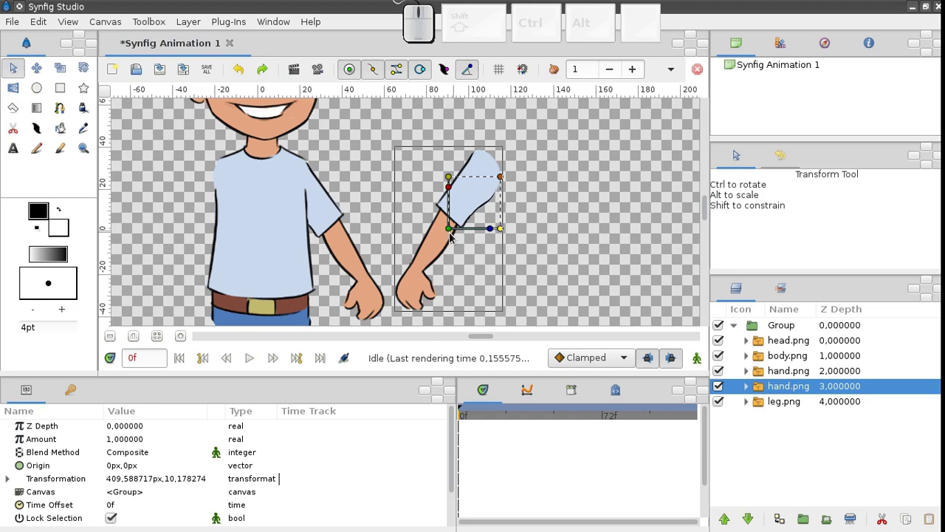
Fit the mirrored arm against the boy's left shoulder as his second arm.
left_click_drag(432, 226, 197, 221)
left_click_drag(197, 221, 166, 245)
left_click_drag(166, 245, 178, 249)
left_click_drag(178, 248, 187, 243)
left_click(187, 243)
left_click(190, 243)
left_click(191, 243)
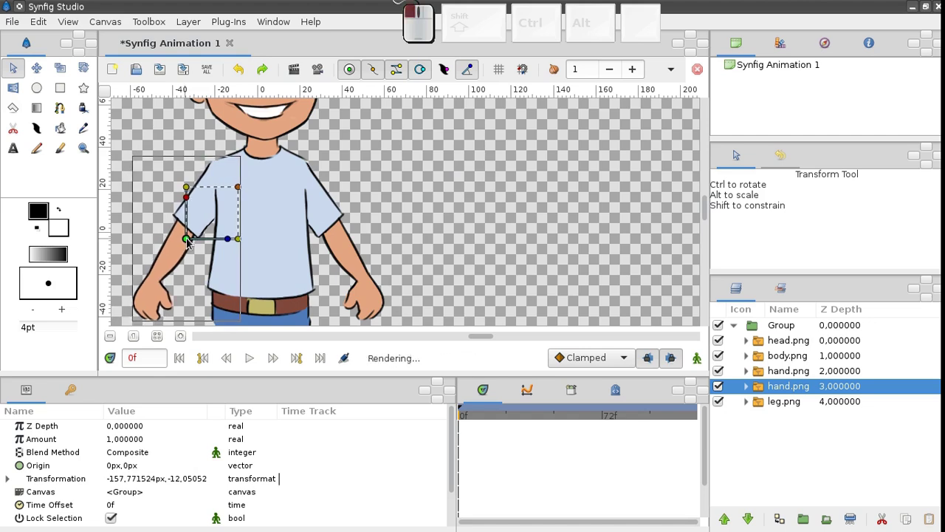
Duplicate the leg layer and place the copy left of the original leg.
left_click_drag(281, 289, 299, 274)
middle_click(299, 270)
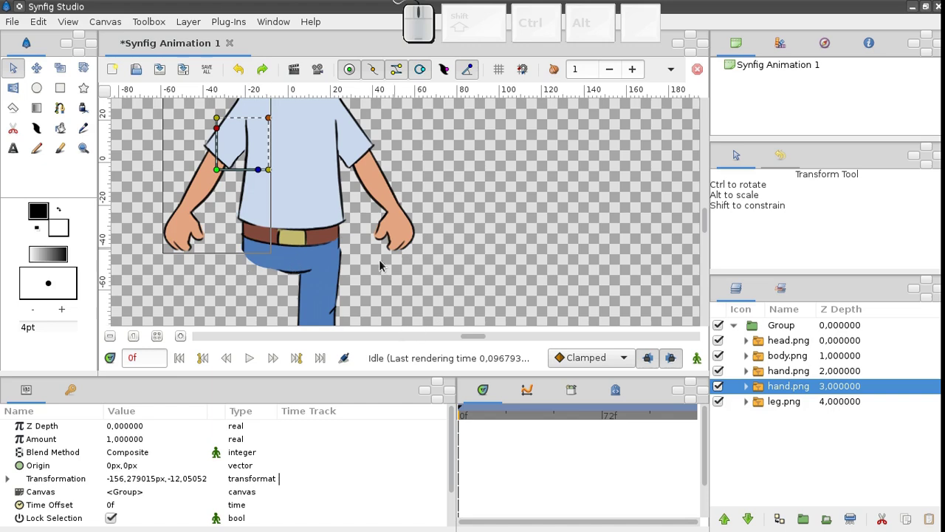
left_click_drag(383, 269, 420, 239)
left_click(420, 245)
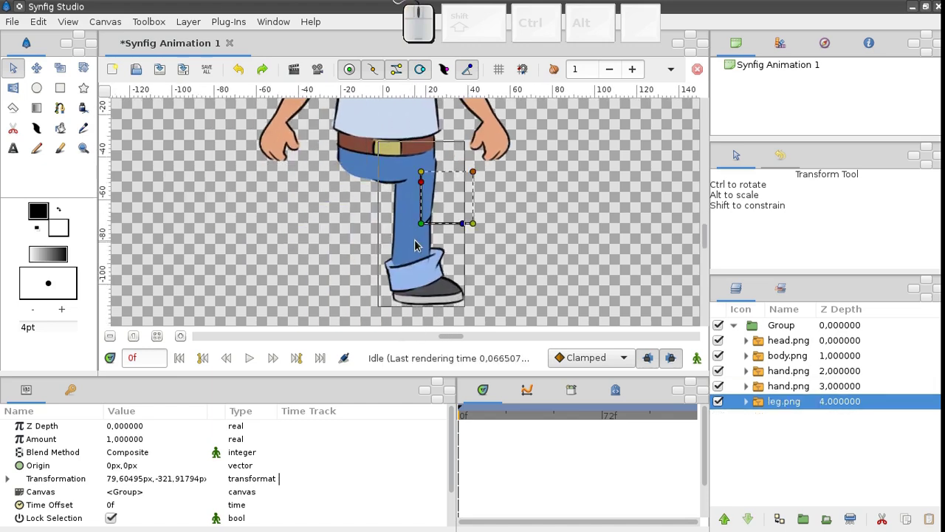
left_click(780, 522)
left_click_drag(386, 226, 301, 237)
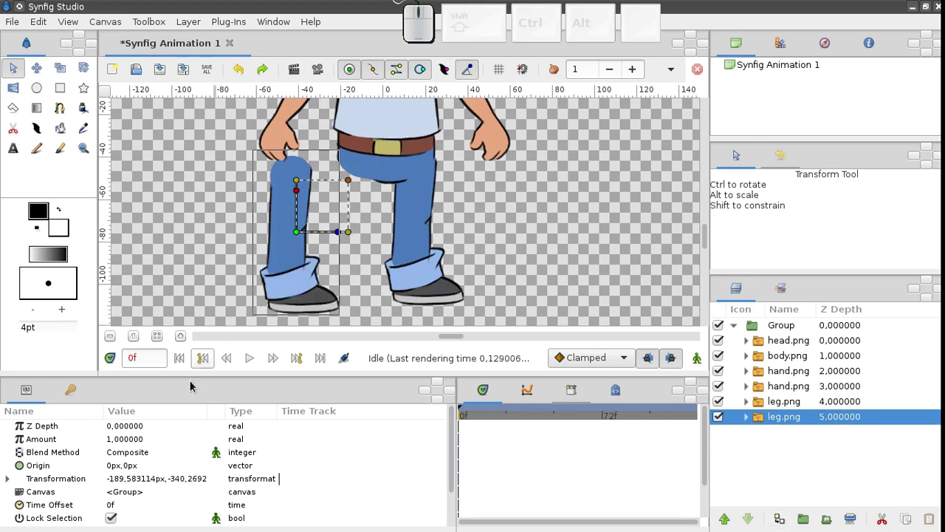
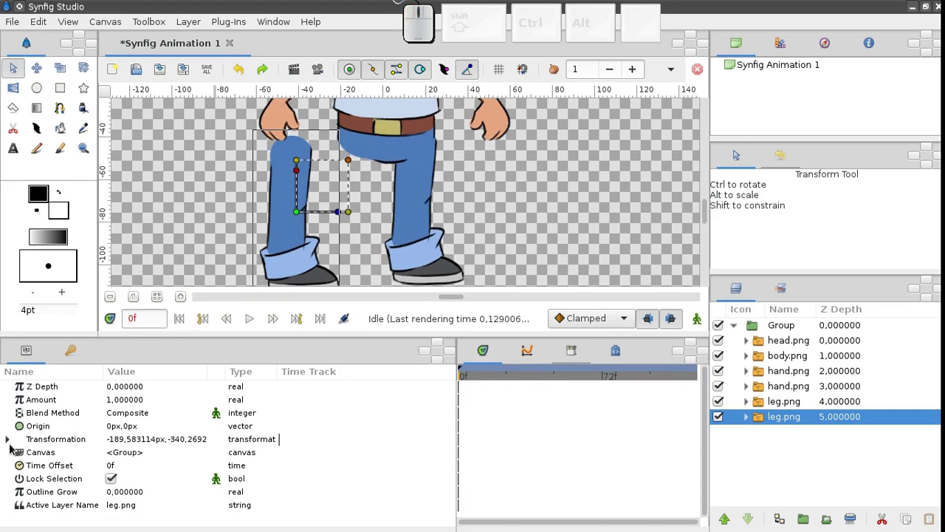
Mirror the copied leg by setting its Scale to -60px in the Params panel.
left_click(10, 441)
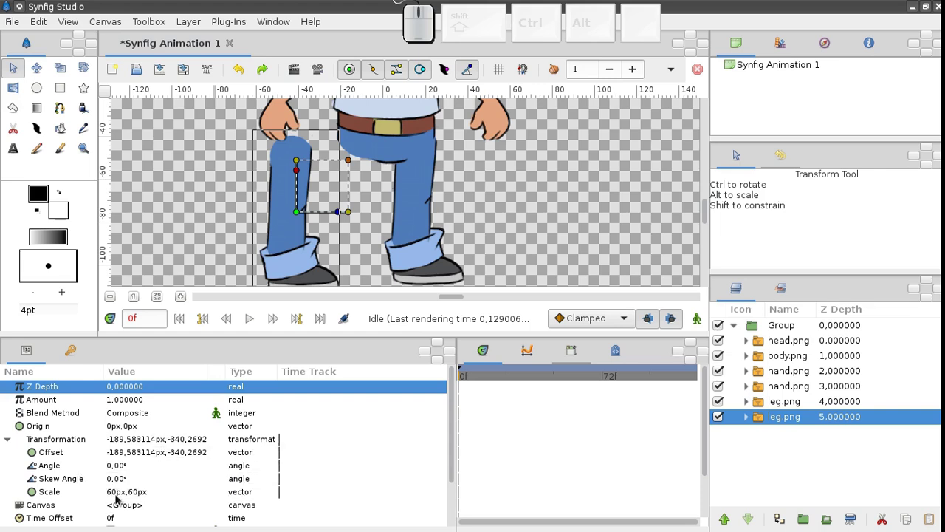
left_click(123, 499)
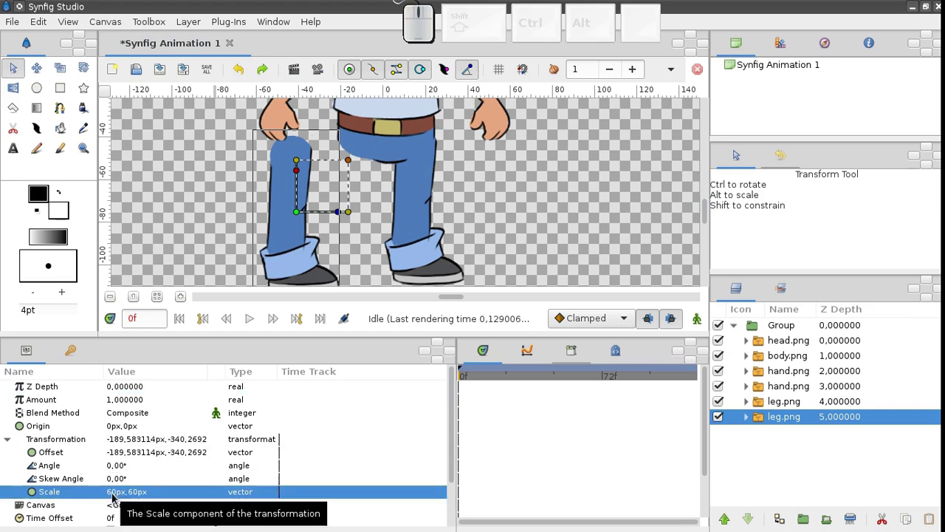
left_click(118, 497)
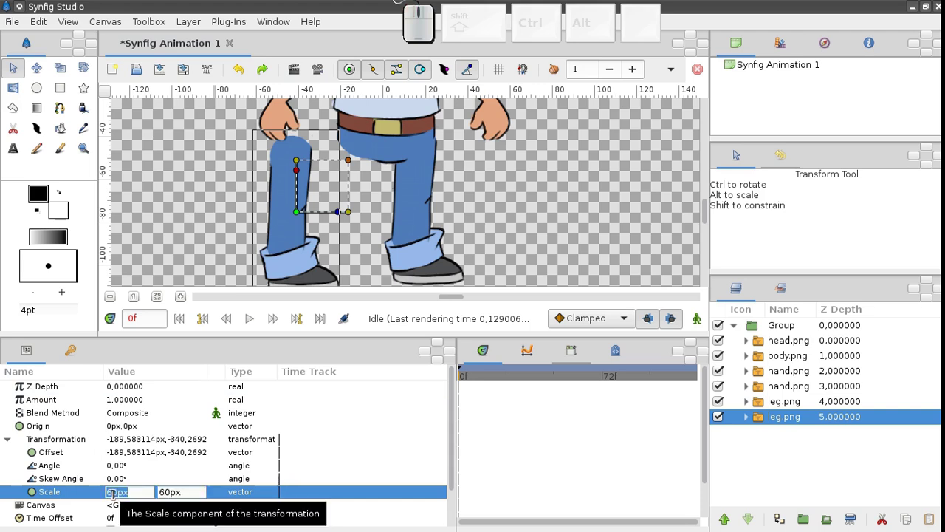
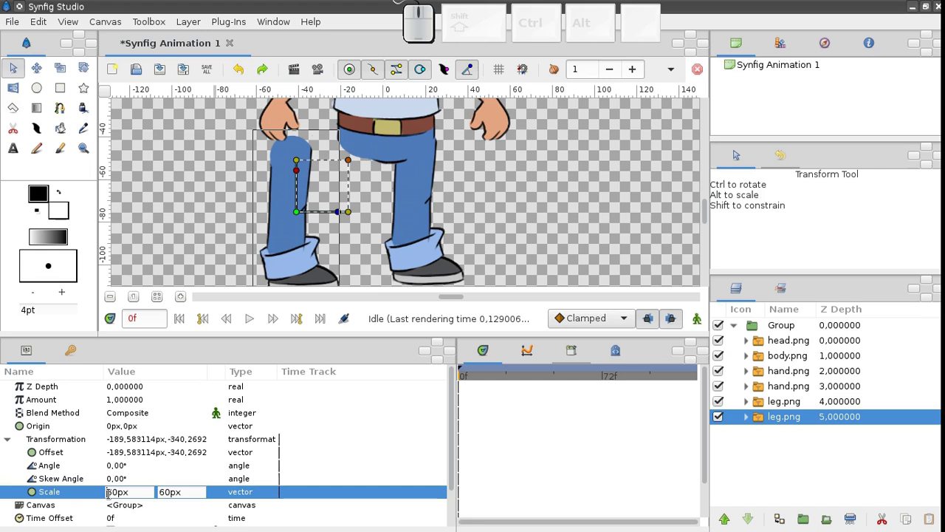
key("-")
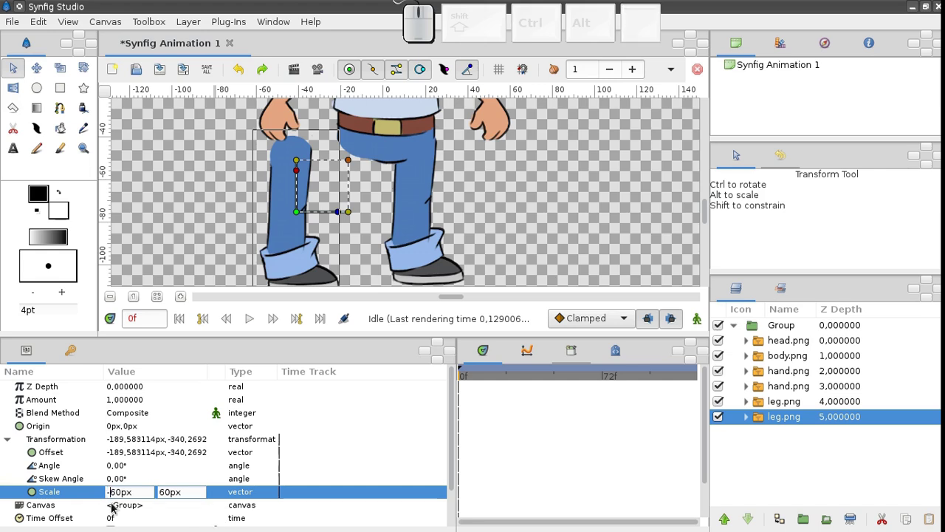
key("Return")
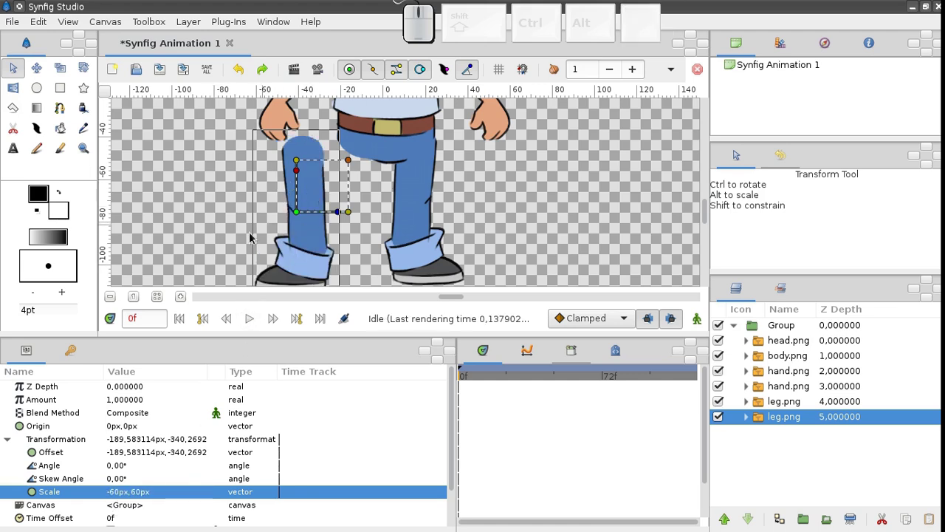
Move the mirrored leg beside the other leg so both sit under the belt.
left_click_drag(308, 218, 354, 223)
left_click(354, 217)
left_click(355, 211)
left_click(357, 212)
left_click(420, 217)
left_click(426, 207)
Test-rotate the arm, then move its rotation origin to the shoulder.
scroll("down", 3)
middle_click(398, 181)
scroll("down", 3)
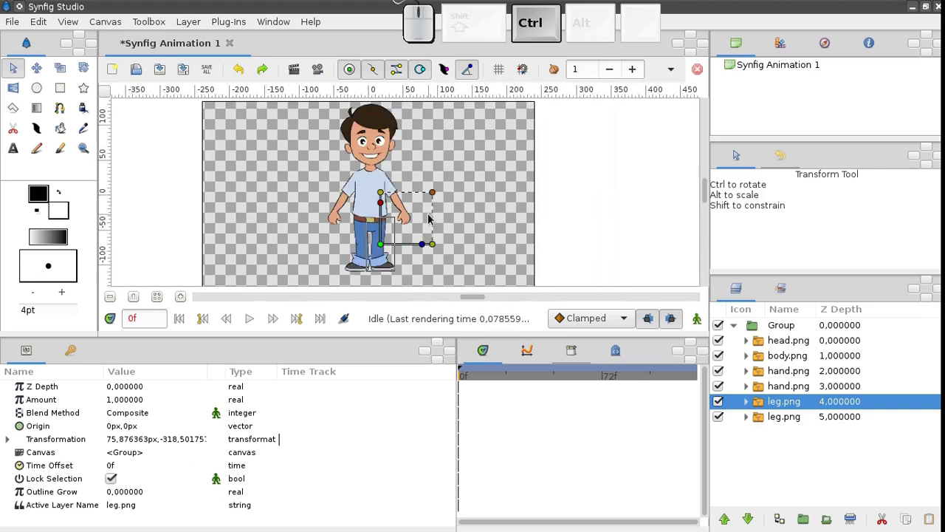
middle_click(425, 218)
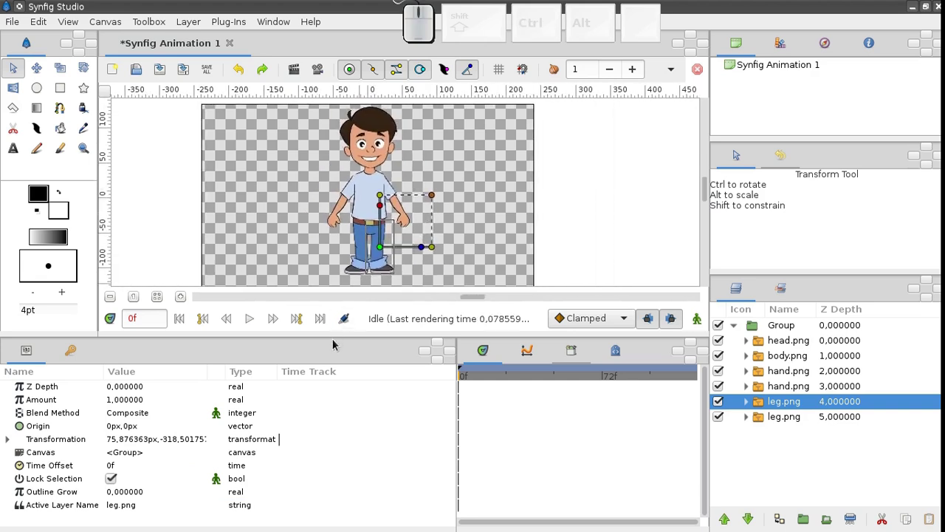
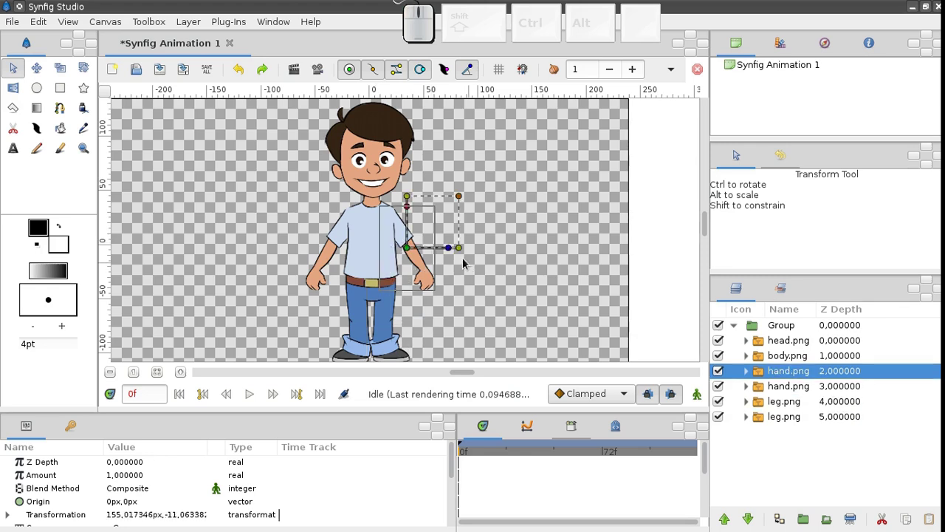
left_click_drag(452, 255, 424, 275)
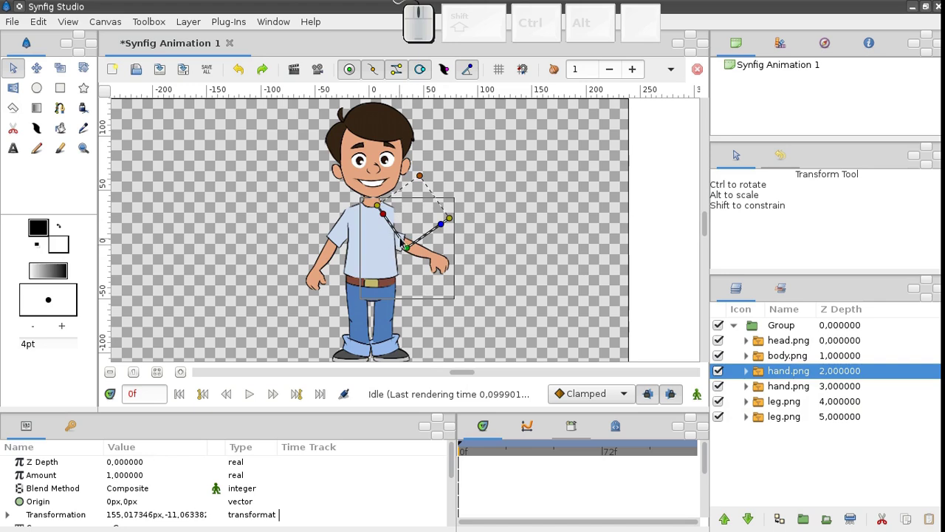
left_click_drag(414, 249, 431, 232)
left_click(432, 233)
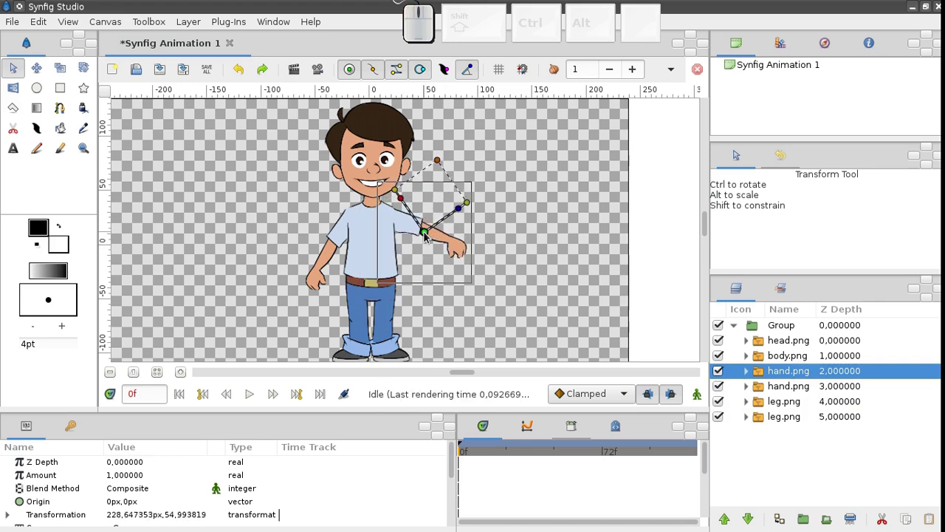
left_click(430, 237)
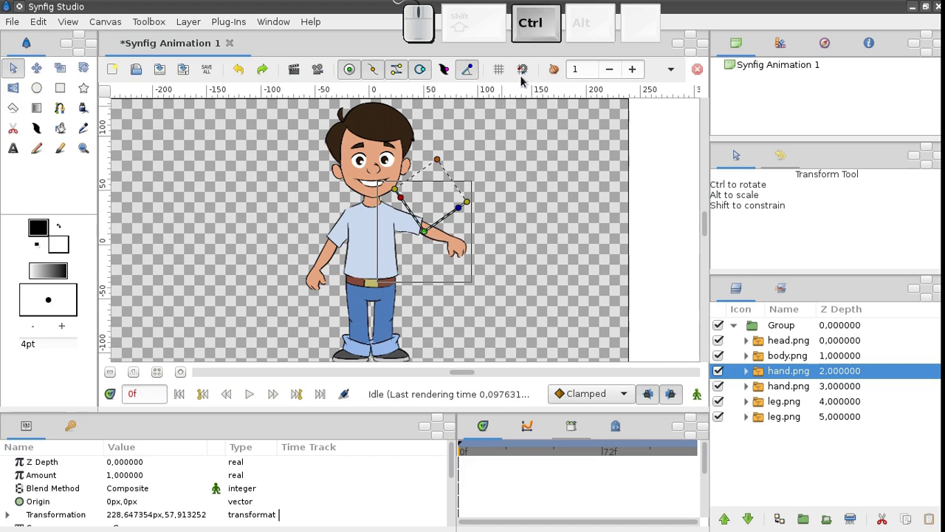
left_click_drag(429, 239, 396, 259)
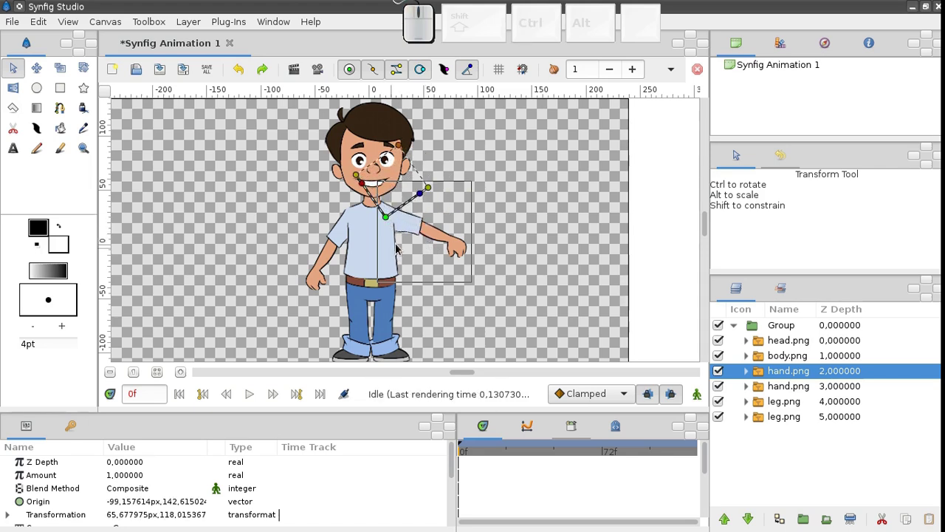
Swing the arm around the new shoulder pivot to check it rotates naturally.
left_click_drag(426, 200, 430, 235)
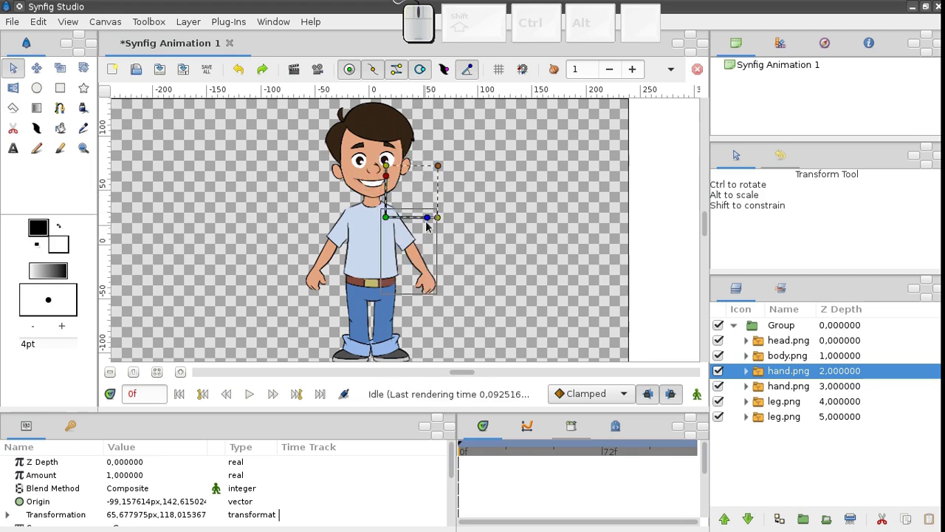
left_click(429, 231)
left_click(432, 225)
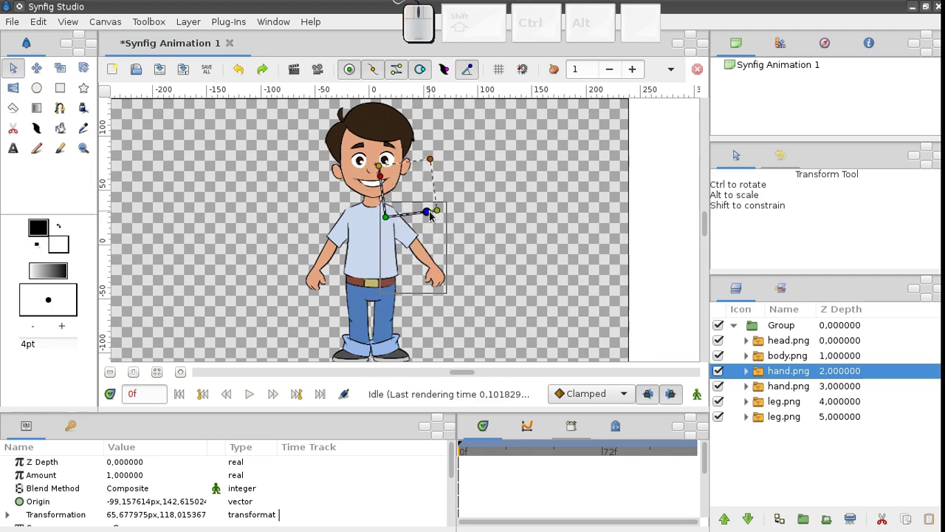
left_click(434, 213)
left_click(432, 204)
left_click(424, 197)
left_click_drag(417, 192, 424, 215)
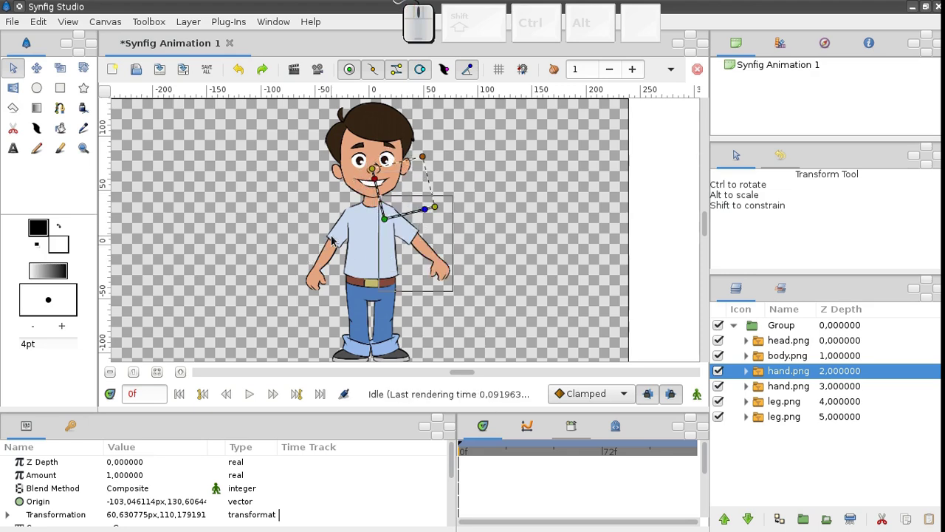
left_click(340, 247)
left_click_drag(327, 255, 332, 265)
scroll("up", 3)
left_click_drag(303, 273, 393, 203)
left_click_drag(396, 204, 389, 238)
Select the body and move its rotation origin down to the waist.
double_click(358, 203)
left_click(393, 229)
left_click(402, 212)
left_click_drag(400, 203, 375, 312)
middle_click(365, 291)
scroll("down", 3)
middle_click(358, 242)
left_click(366, 201)
left_click_drag(359, 192, 403, 243)
left_click(409, 231)
left_click(401, 217)
Adjust the leg's origin at the hip, test the movement and undo the last change.
middle_click(348, 270)
left_click(333, 283)
scroll("up", 3)
middle_click(338, 299)
left_click_drag(324, 296, 359, 246)
left_click_drag(367, 240, 346, 280)
left_click(356, 262)
left_click(386, 296)
left_click_drag(389, 262, 414, 247)
left_click(422, 239)
left_click(414, 214)
left_click(423, 254)
left_click(425, 241)
middle_click(353, 267)
left_click(337, 255)
left_click(336, 248)
key("ctrl+z")
left_click_drag(337, 240, 337, 322)
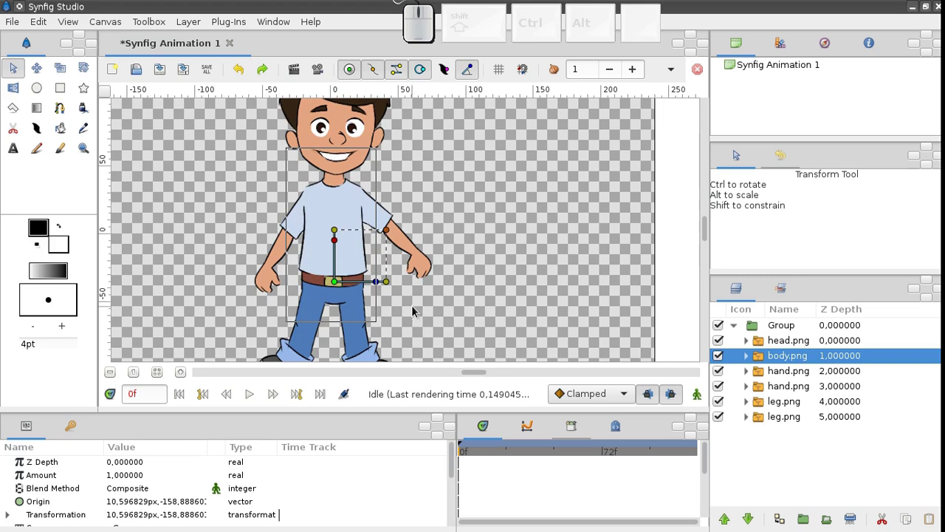
left_click_drag(382, 285, 368, 290)
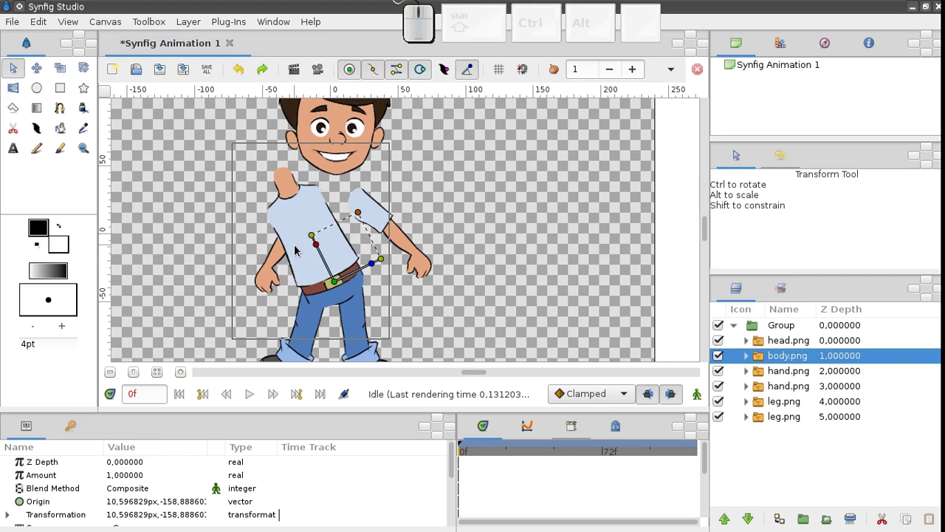
left_click(244, 76)
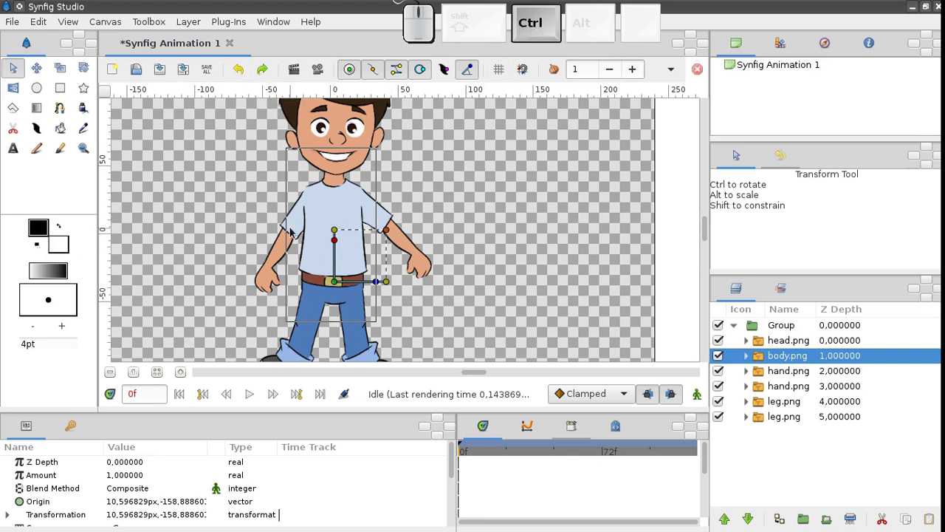
Group the head, body and both hands into an inner group, leaving the legs outside it.
left_click(295, 232)
left_click(387, 221)
left_click(349, 130)
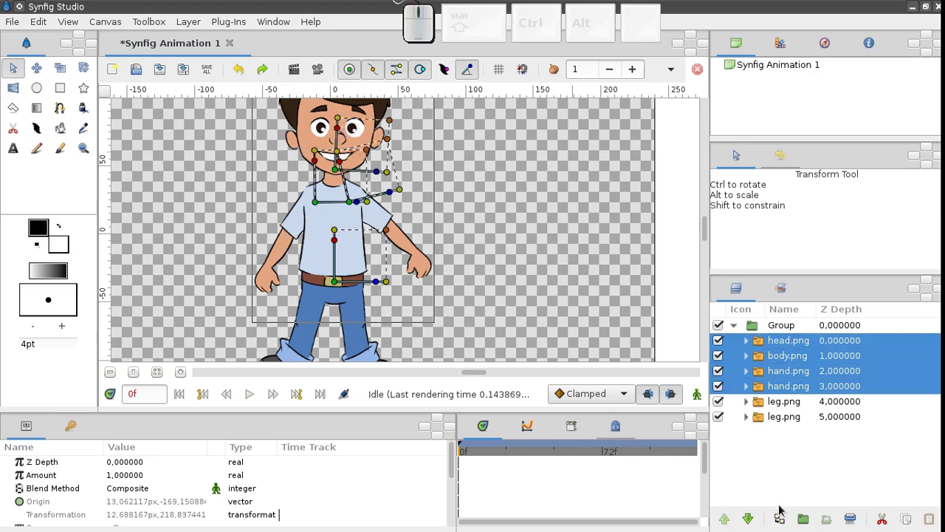
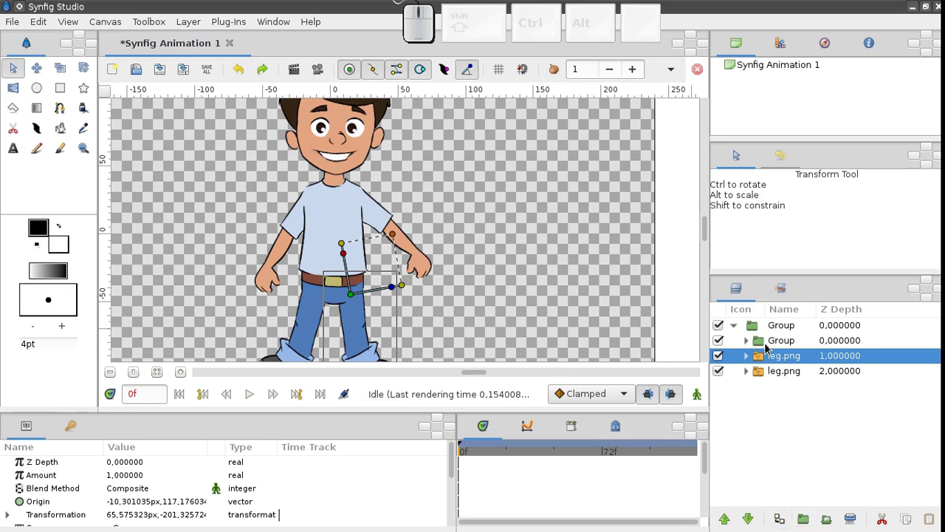
left_click(770, 346)
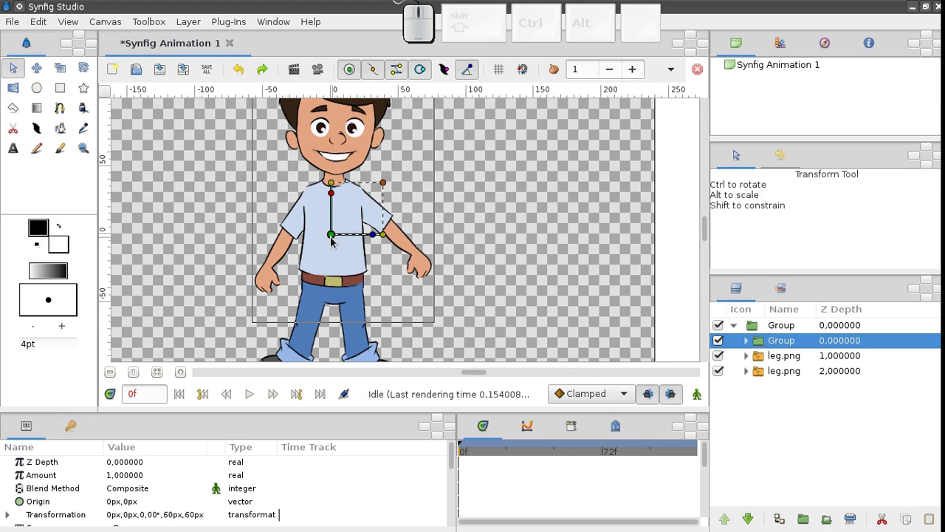
Move the inner group's rotation origin down to the hips and revert a test tilt.
left_click_drag(335, 240, 366, 300)
left_click(381, 298)
left_click_drag(380, 299, 376, 286)
left_click_drag(377, 286, 379, 306)
scroll("down", 3)
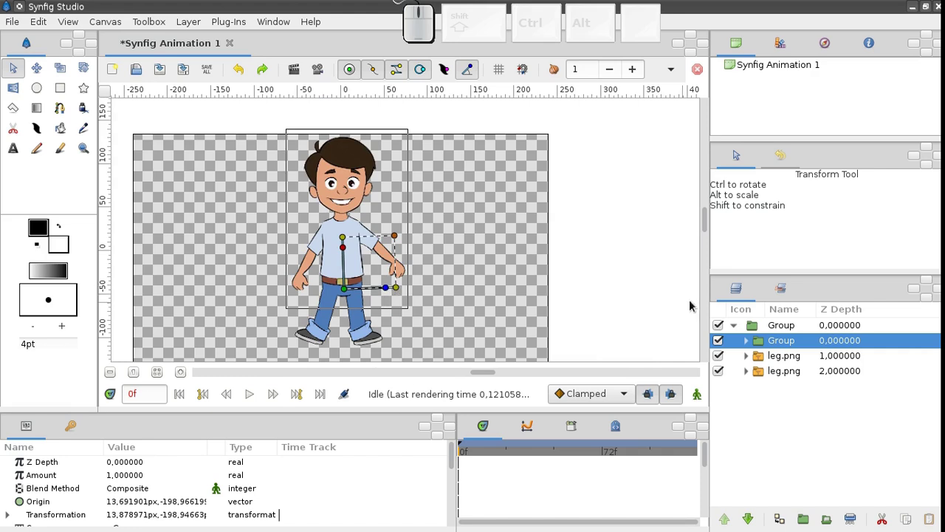
Rename the outer group to 'boy' and the inner upper-body group to 'body'.
left_click(777, 332)
left_click(787, 333)
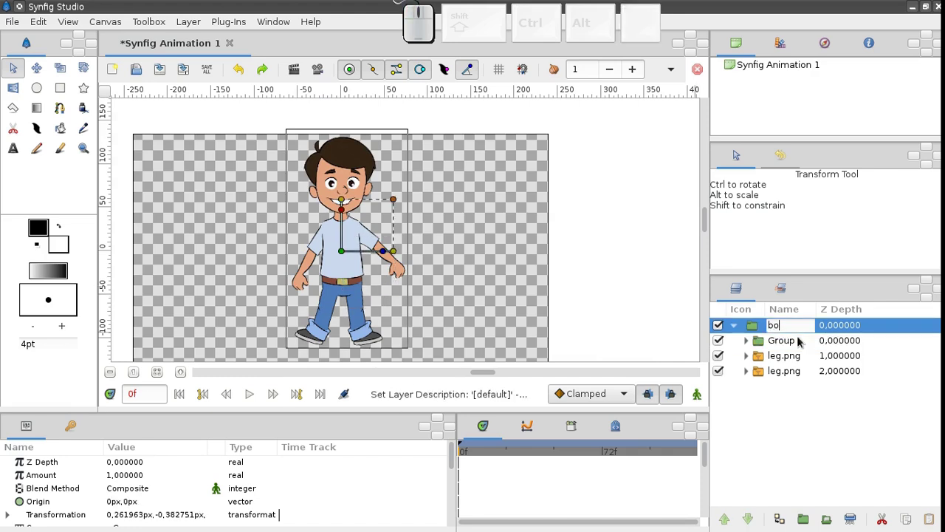
key("Return")
double_click(794, 345)
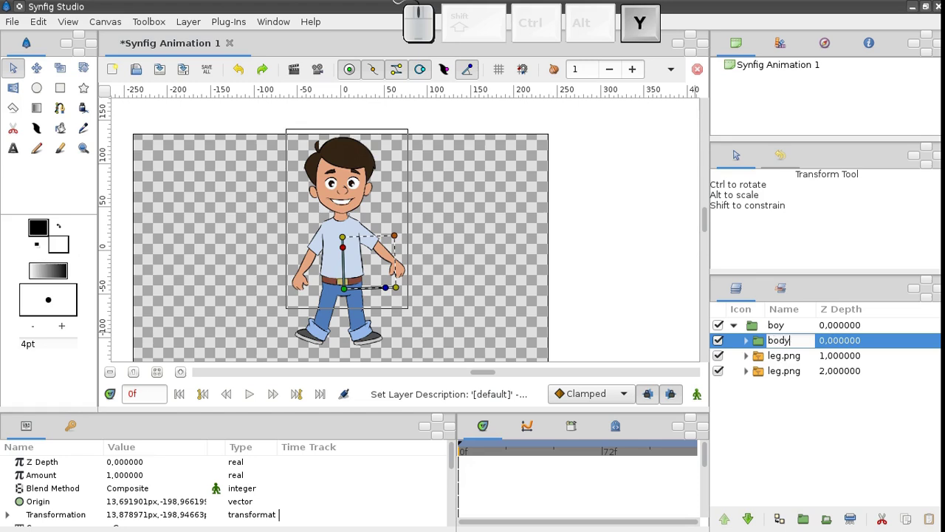
key("Return")
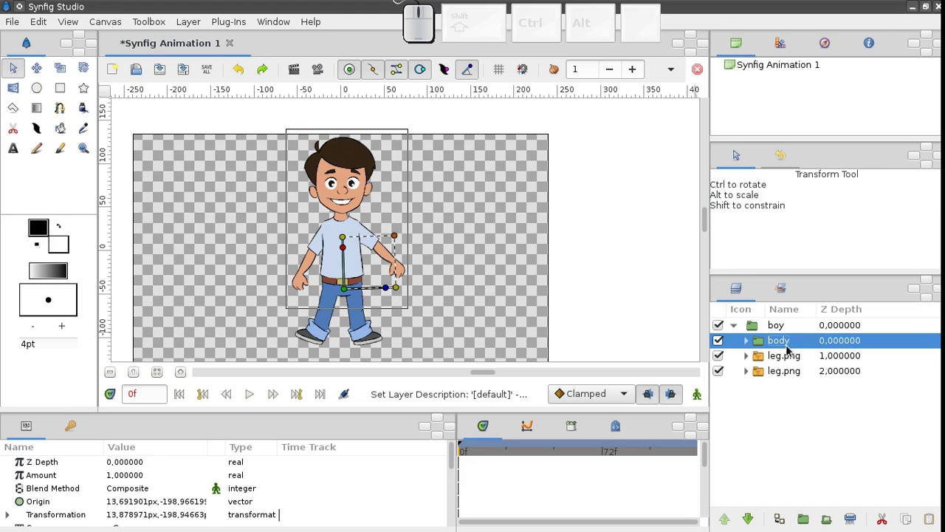
Select a hand on the canvas and then the body group layer to expose its head, body and hand layers.
left_click(472, 260)
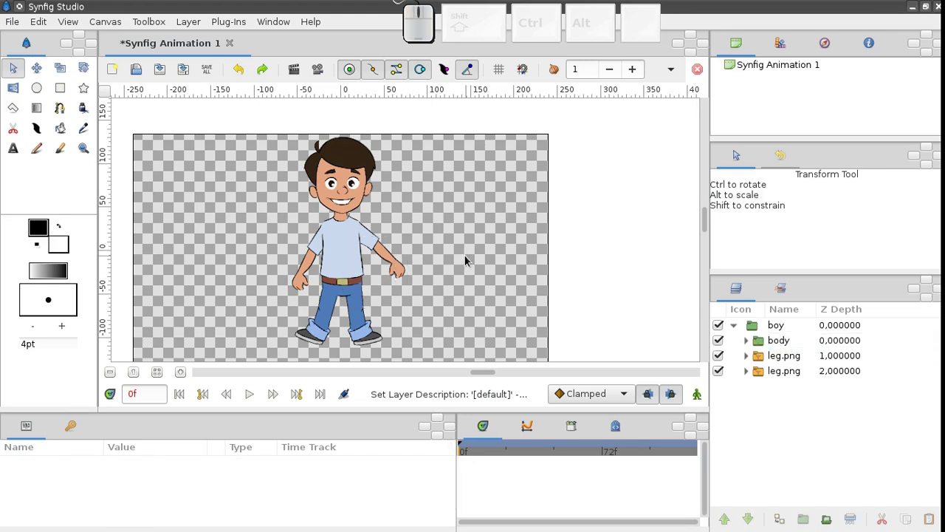
left_click(753, 348)
left_click(751, 347)
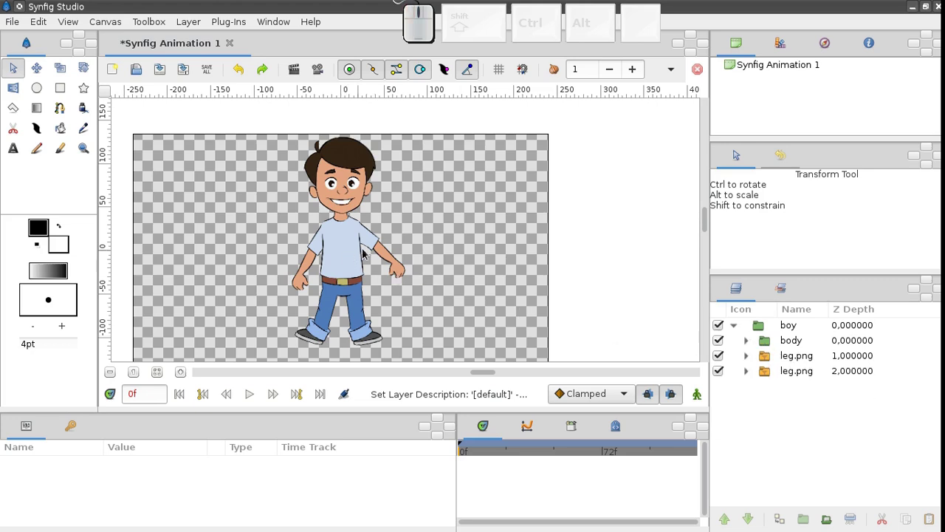
left_click(379, 247)
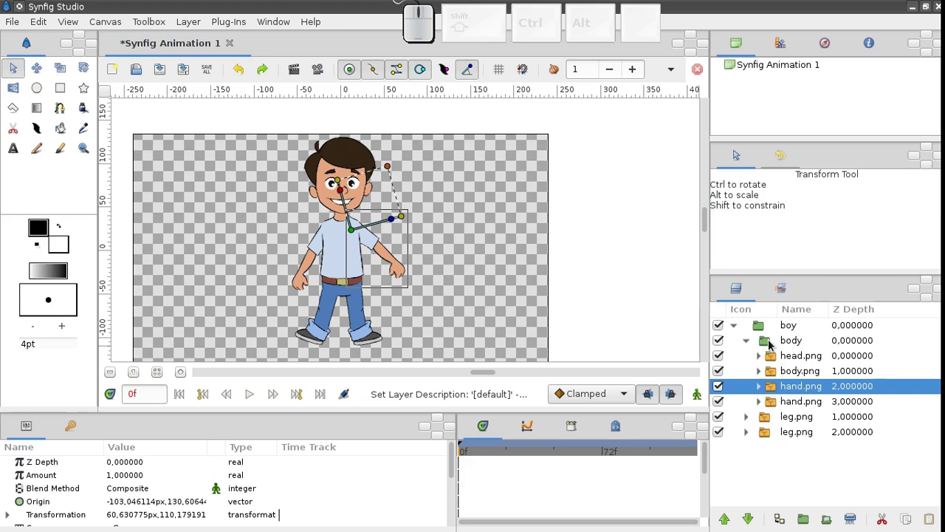
left_click(774, 344)
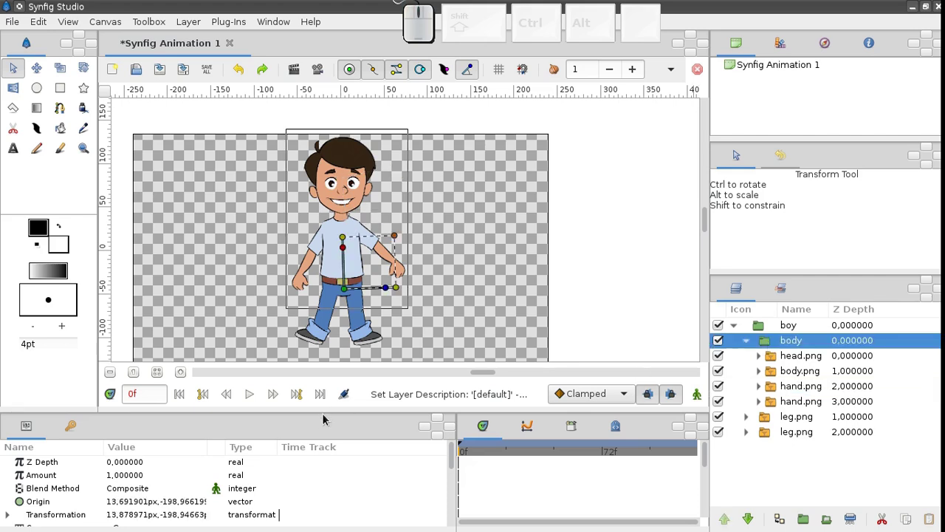
left_click_drag(737, 152, 339, 346)
left_click(114, 479)
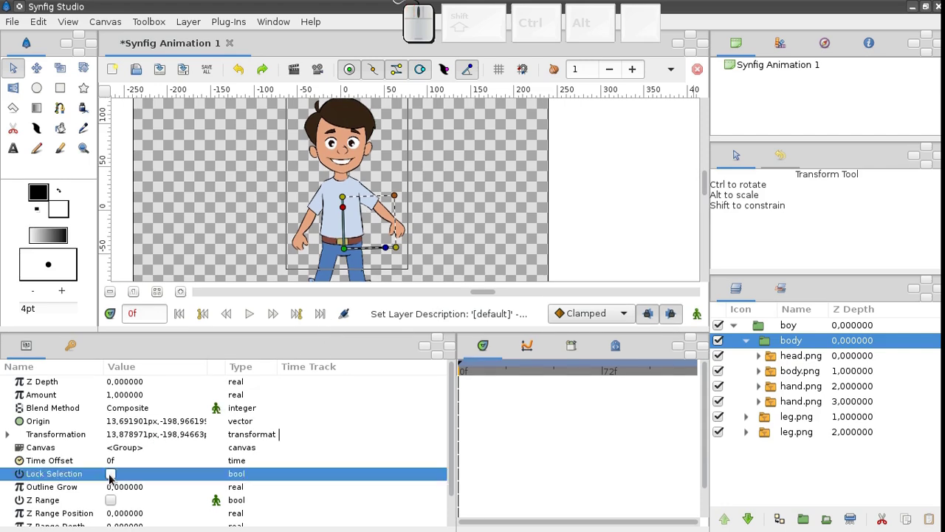
left_click(116, 478)
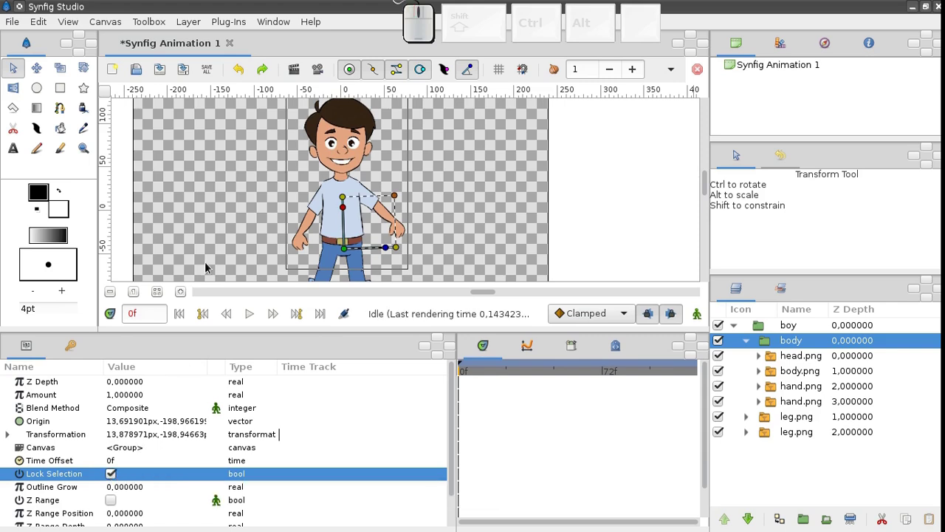
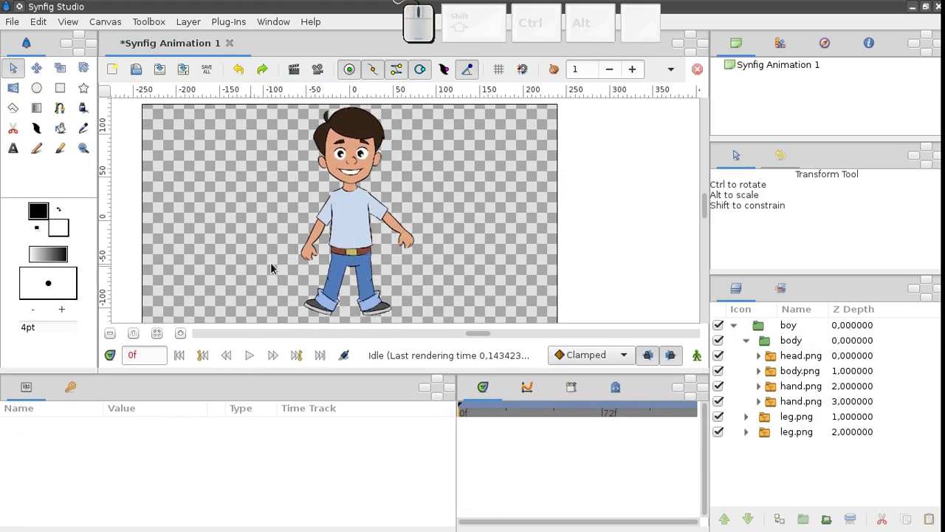
left_click(356, 241)
left_click(399, 262)
left_click(399, 262)
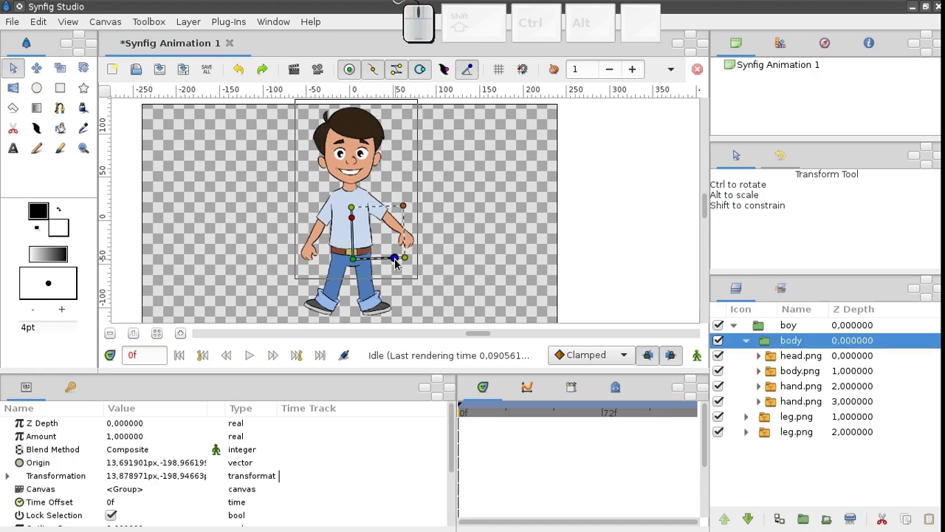
left_click(750, 347)
left_click(755, 347)
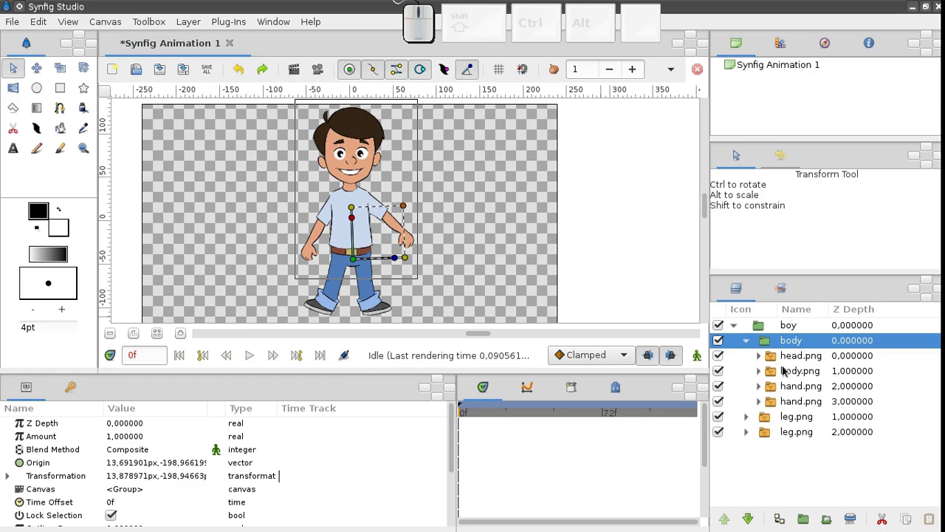
left_click(791, 363)
left_click(791, 380)
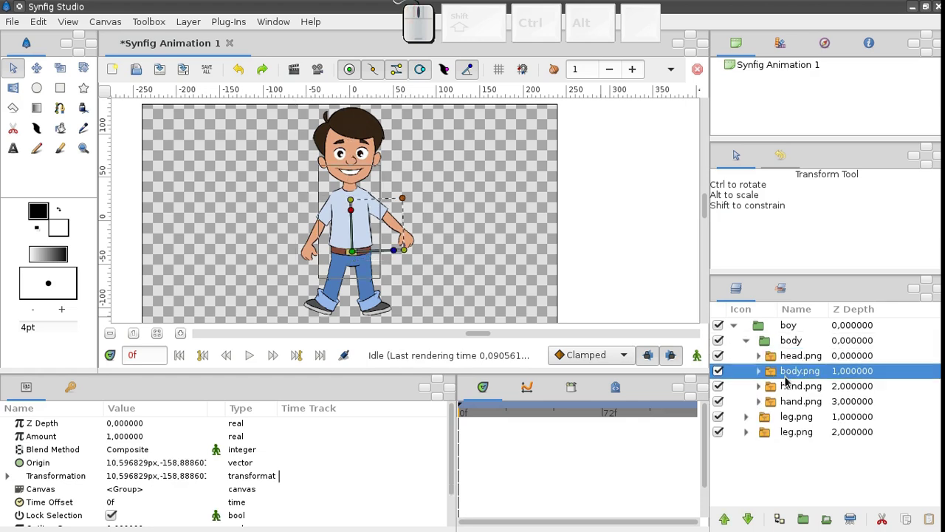
left_click(789, 391)
left_click(402, 190)
left_click_drag(404, 182, 409, 204)
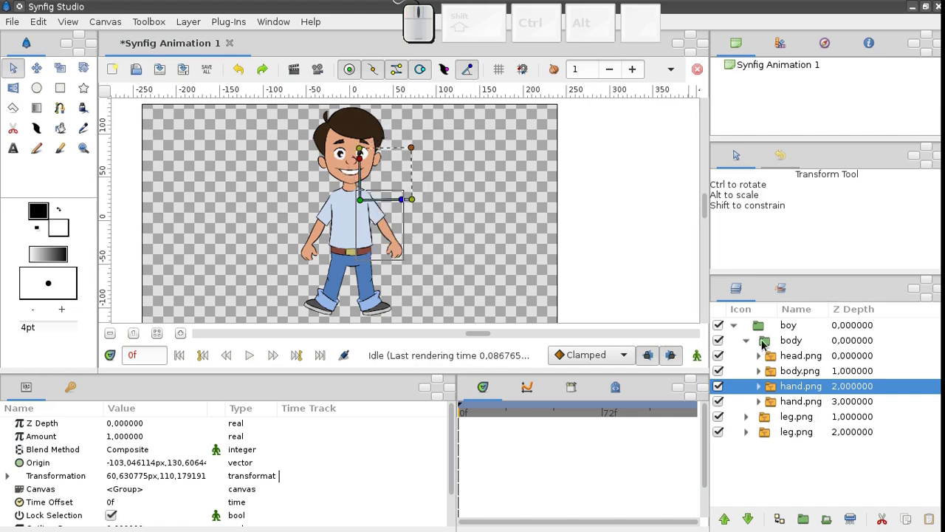
left_click(792, 349)
scroll("down", 3)
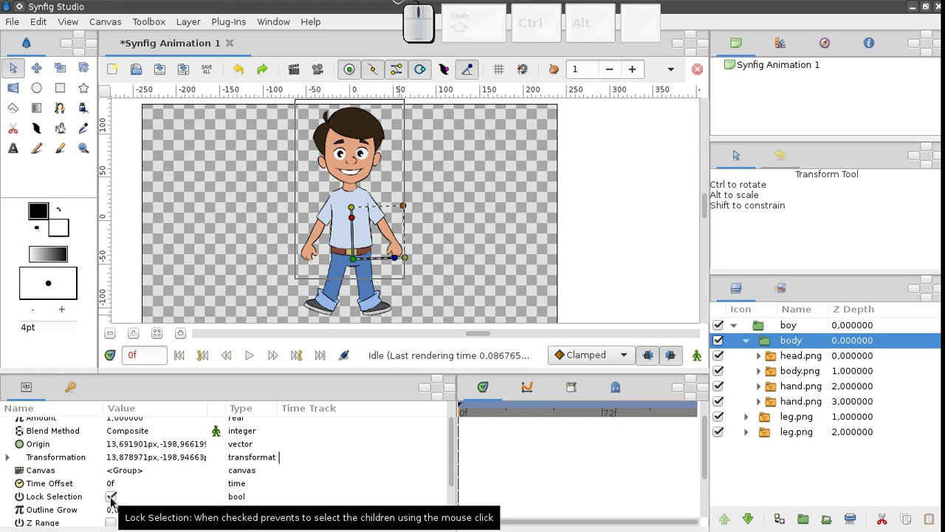
left_click(119, 502)
left_click(119, 502)
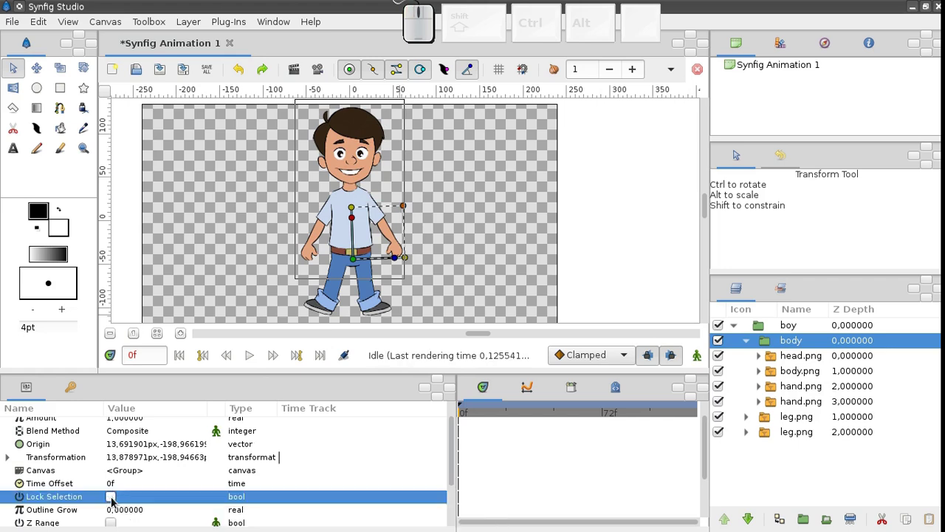
left_click(231, 262)
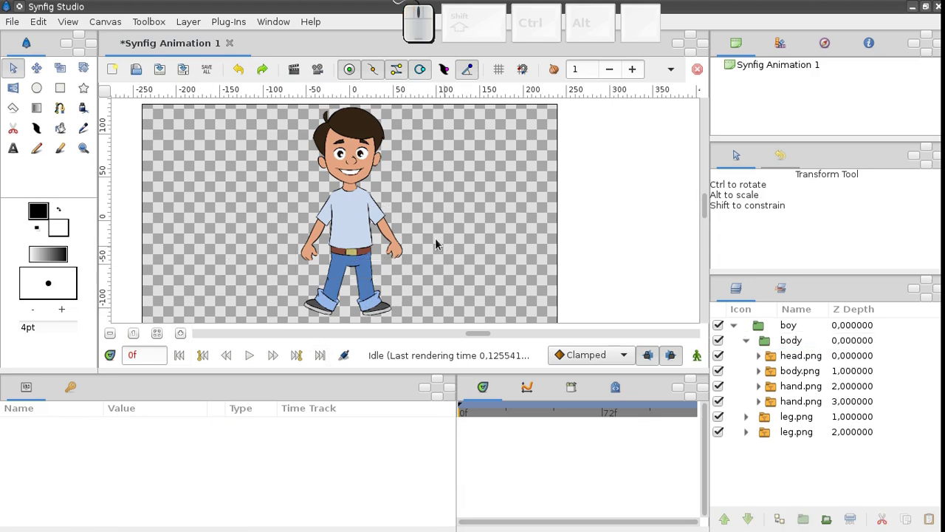
Save the project as character-1.sifz in the character-1 folder via Save As.
left_click(162, 70)
left_click(351, 432)
left_click(341, 207)
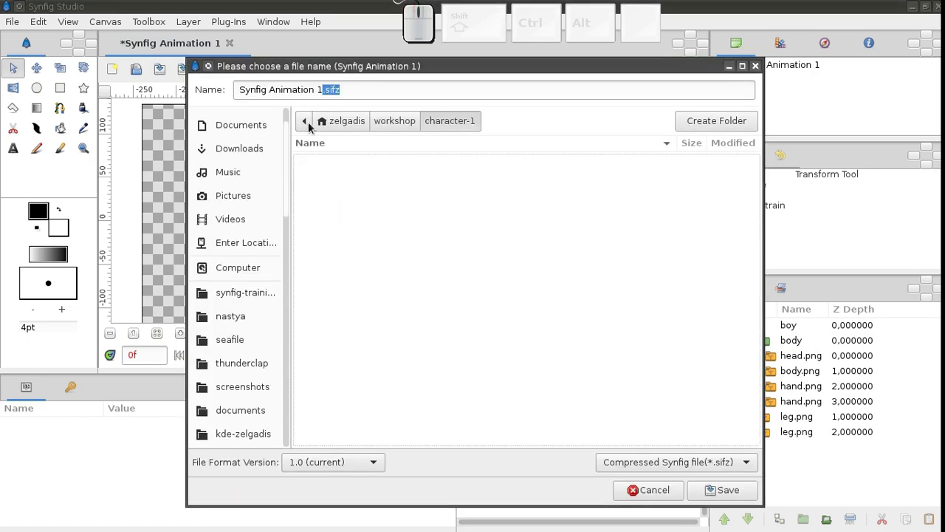
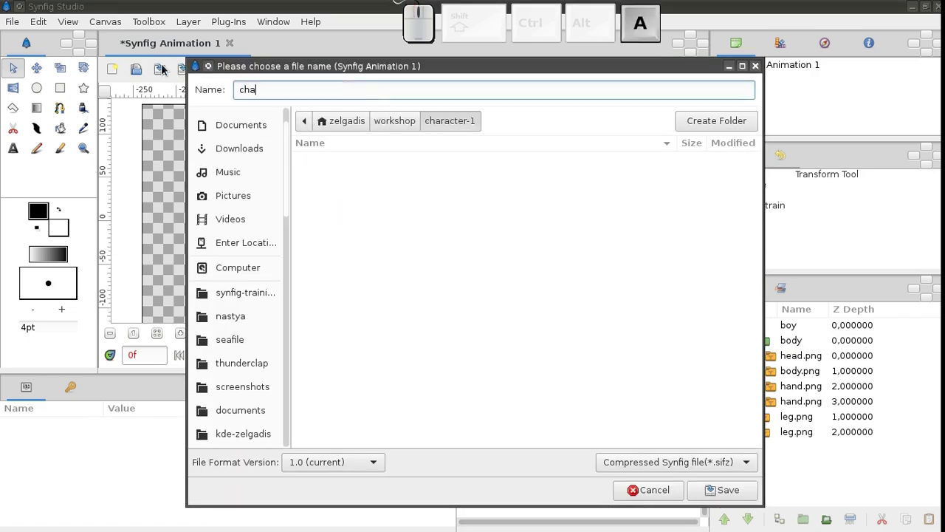
left_click(737, 490)
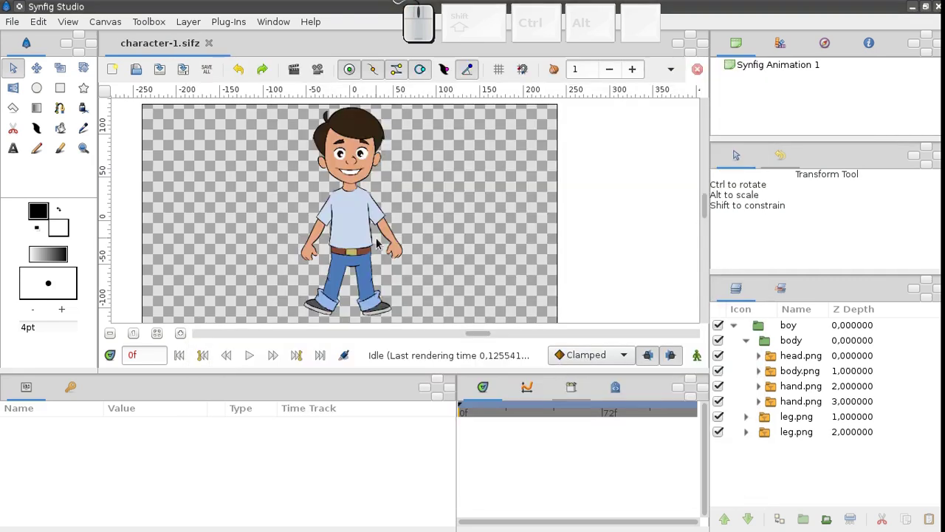